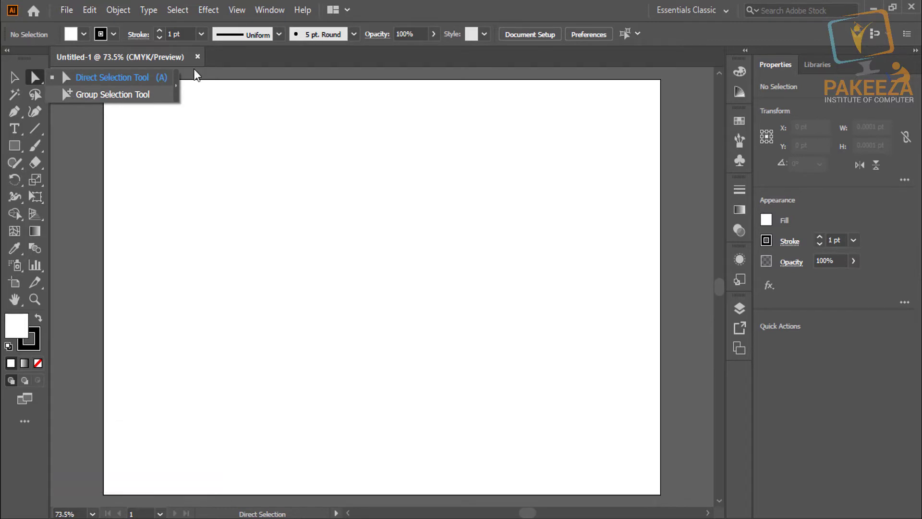
# Dismiss the selection tool flyout, leaving the blank artboard ready for shape tools.
pyautogui.click(375, 13)
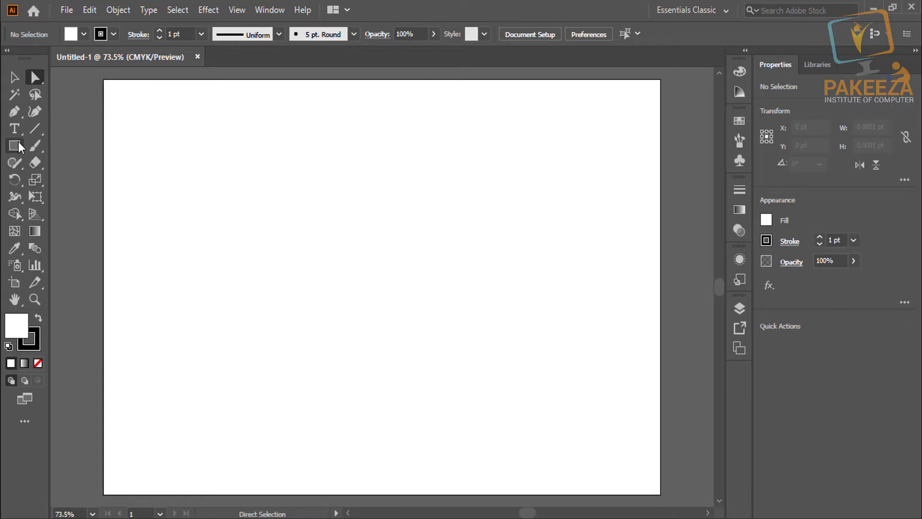
# Draw a rounded rectangle, ellipse, hexagon and star, deleting the stray small star.
pyautogui.click(23, 148)
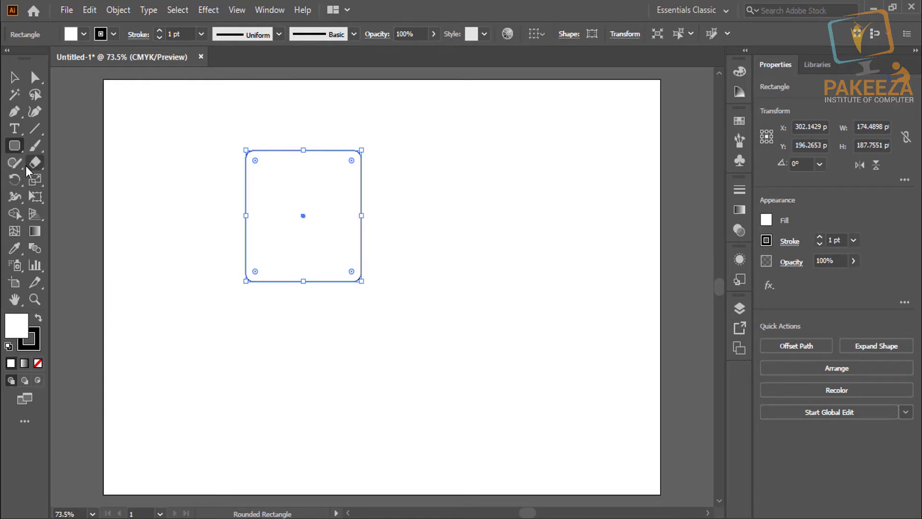
pyautogui.click(18, 153)
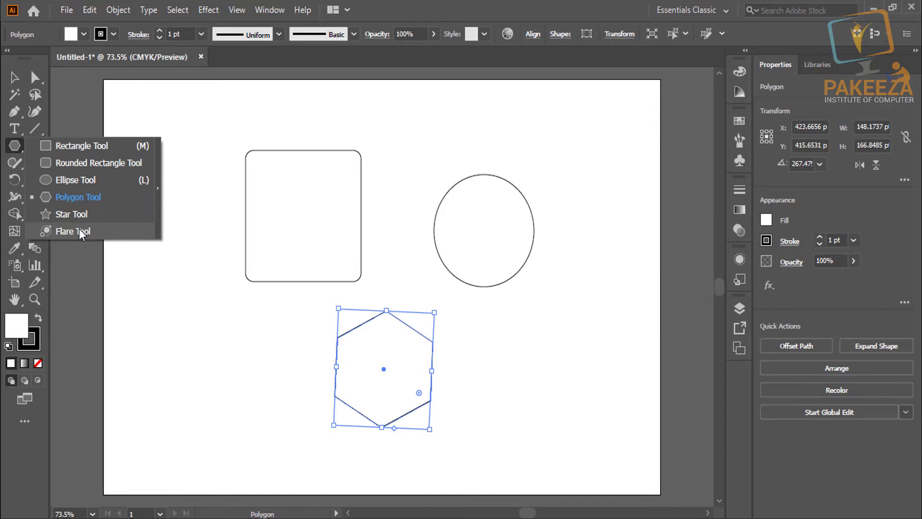
pyautogui.click(82, 218)
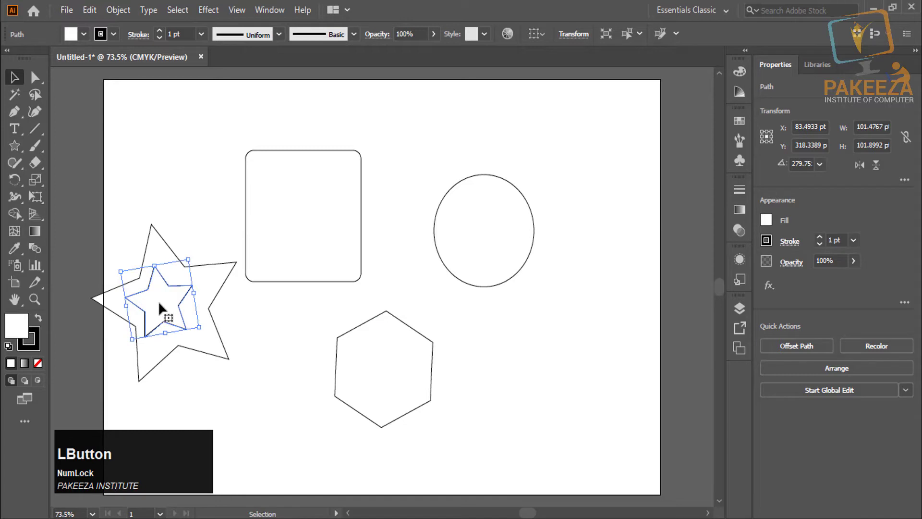
pyautogui.press('Delete')
pyautogui.click(145, 279)
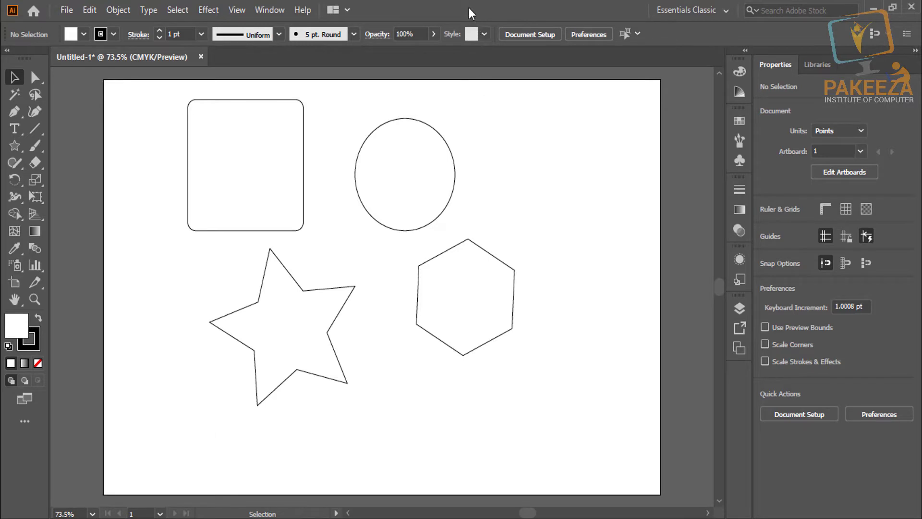
# Switch to the Direct Selection tool to pick individual shapes for filling.
pyautogui.click(38, 85)
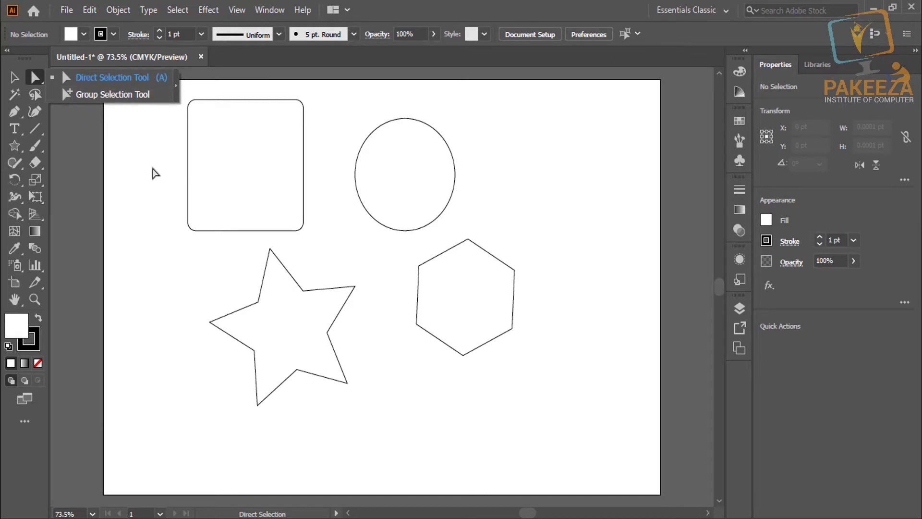
pyautogui.click(160, 171)
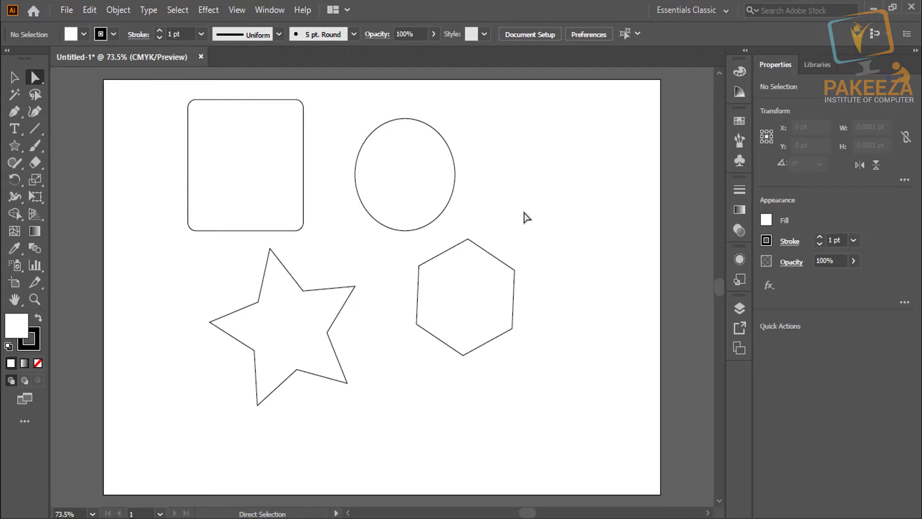
# Fill the hexagon dark blue and the star red from the Fill swatches, then deselect.
pyautogui.click(487, 9)
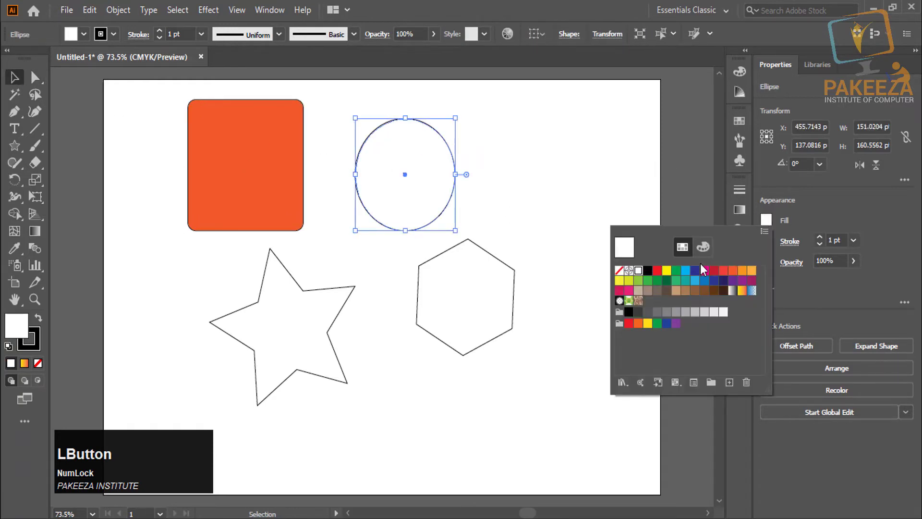
pyautogui.click(618, 266)
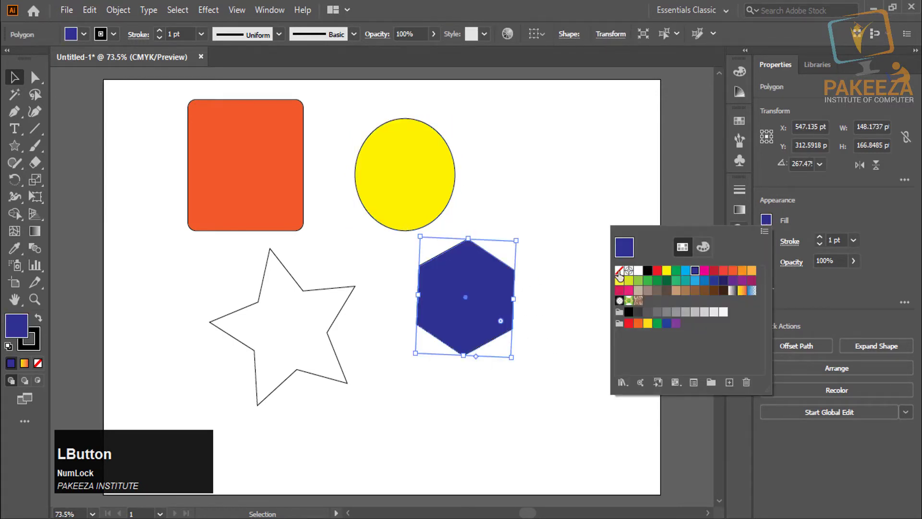
pyautogui.click(214, 296)
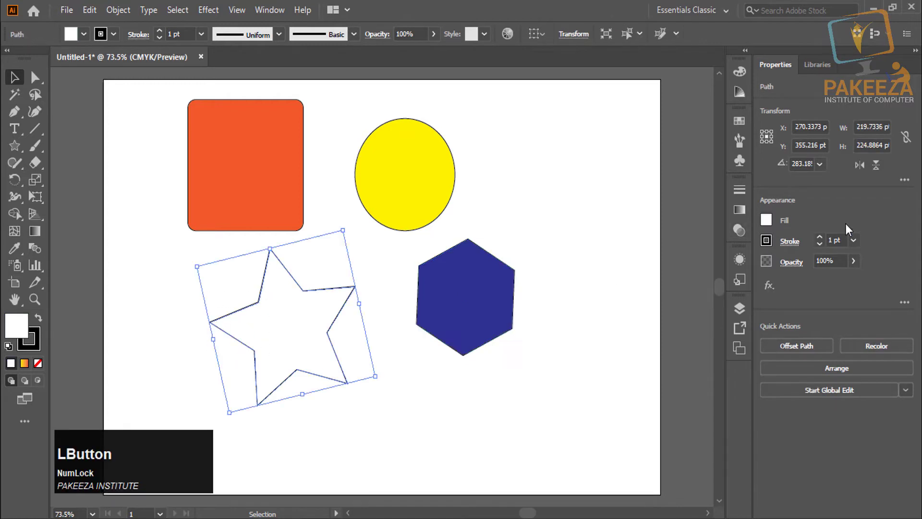
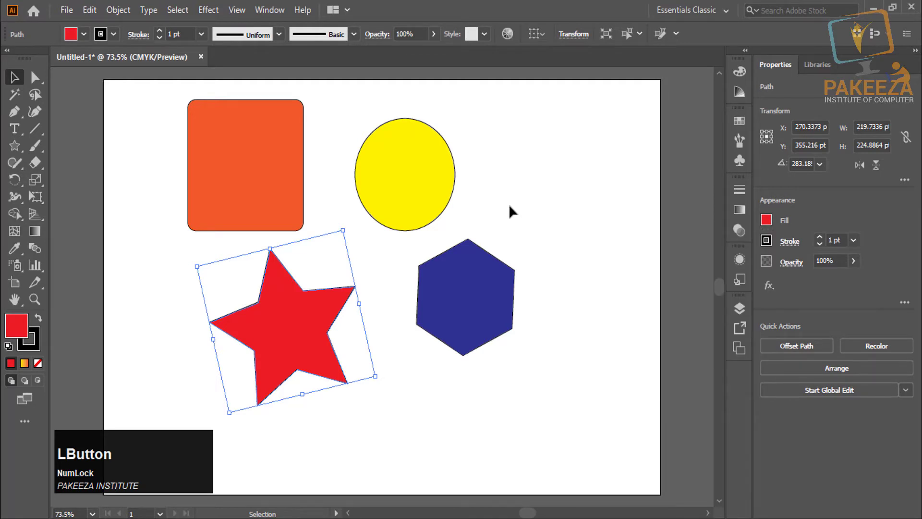
pyautogui.click(518, 195)
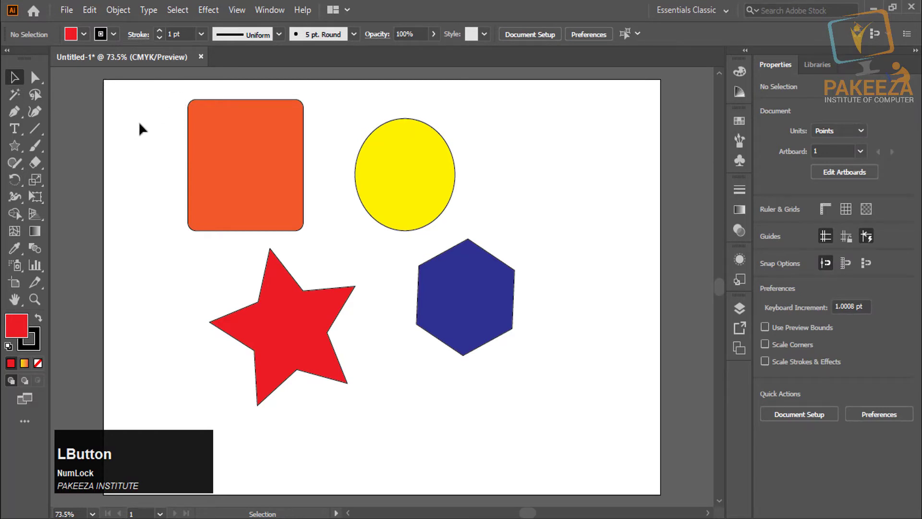
# Select all four shapes, group them via Object > Group, then ungroup them again.
pyautogui.click(458, 273)
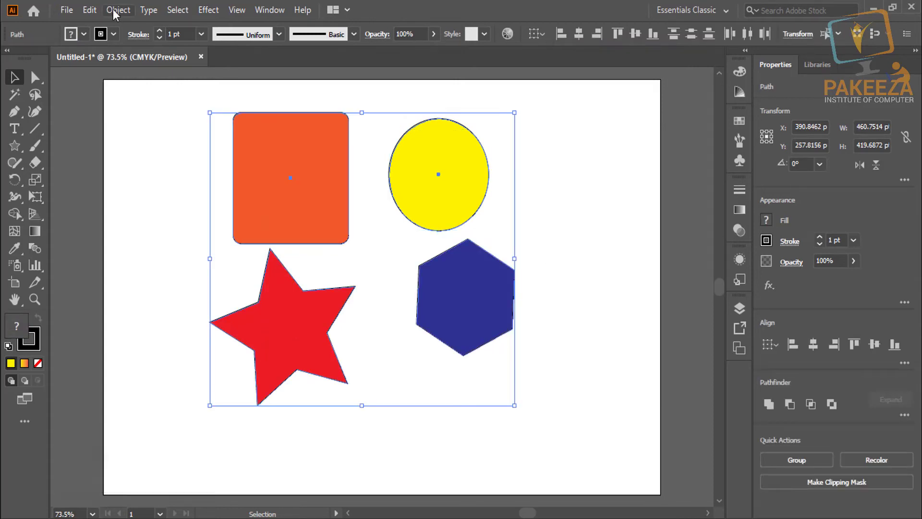
pyautogui.click(117, 14)
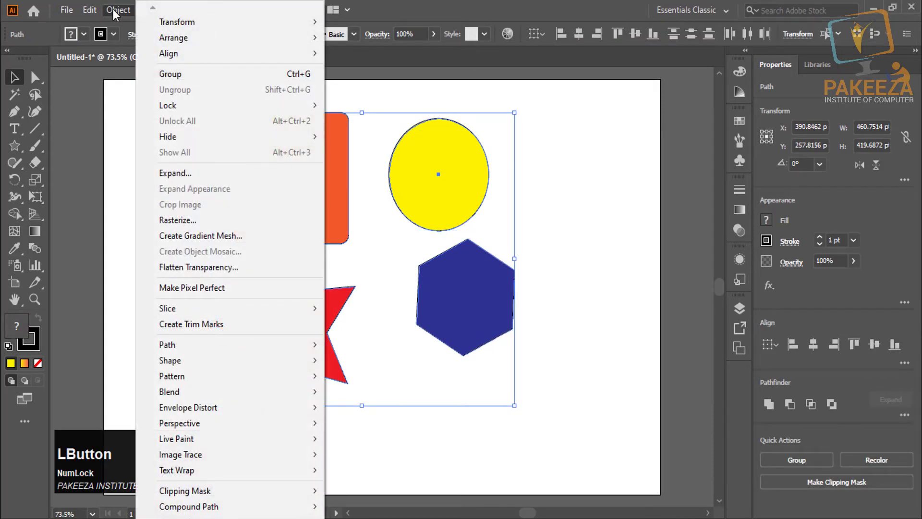
pyautogui.press('ctrl+4')
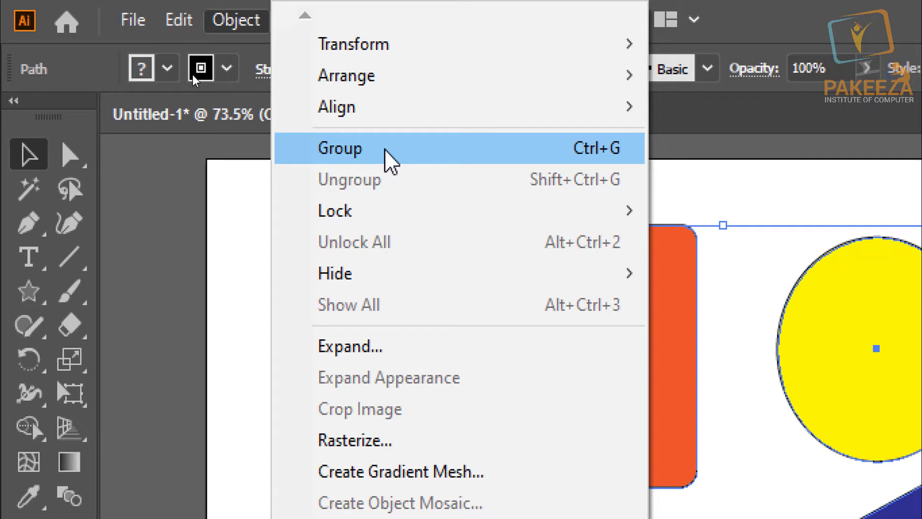
pyautogui.press('4')
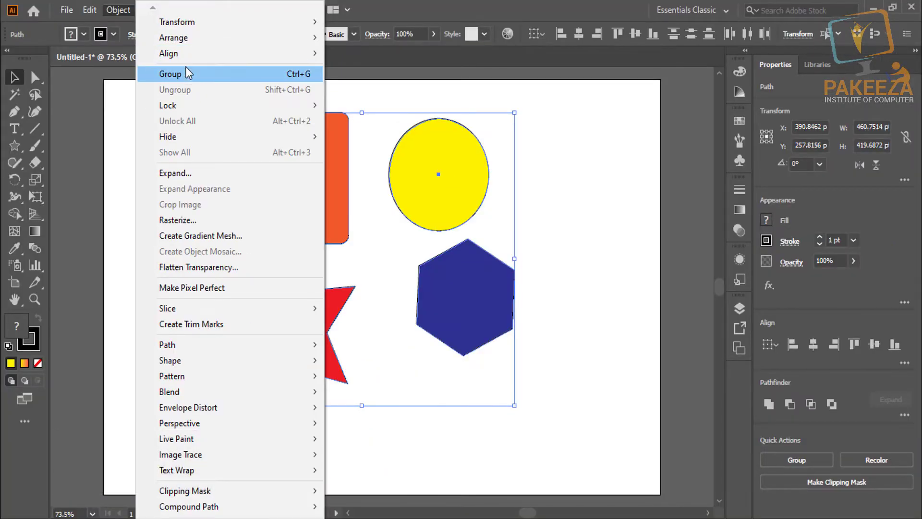
pyautogui.click(190, 74)
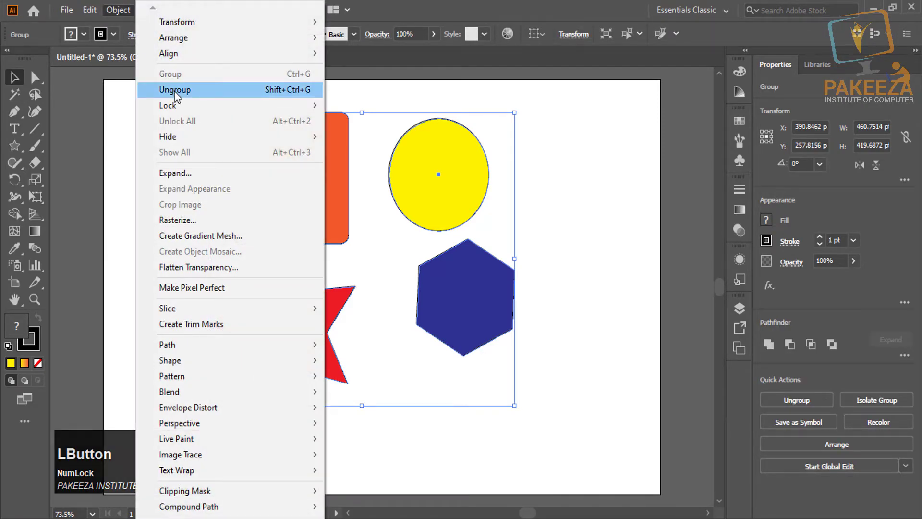
pyautogui.click(179, 96)
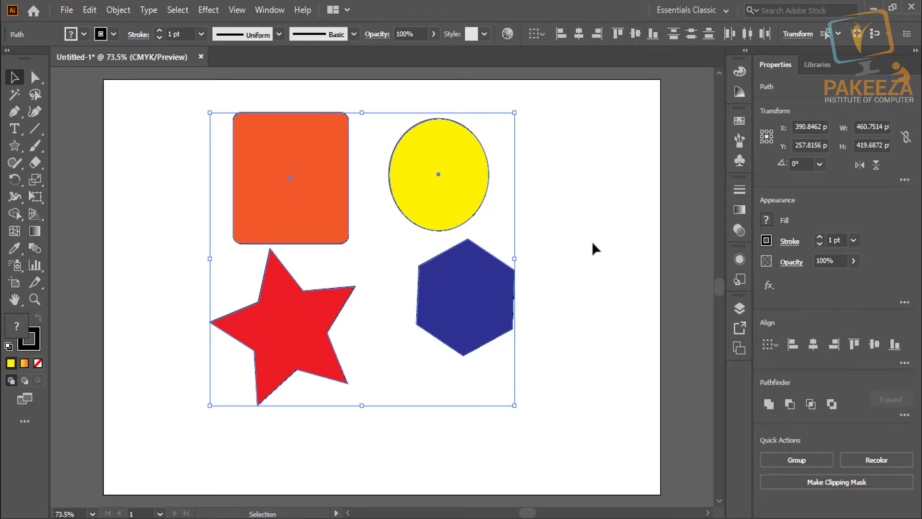
# Regroup the four shapes from the right-click menu and pick up the group to drag it.
pyautogui.rightClick(287, 213)
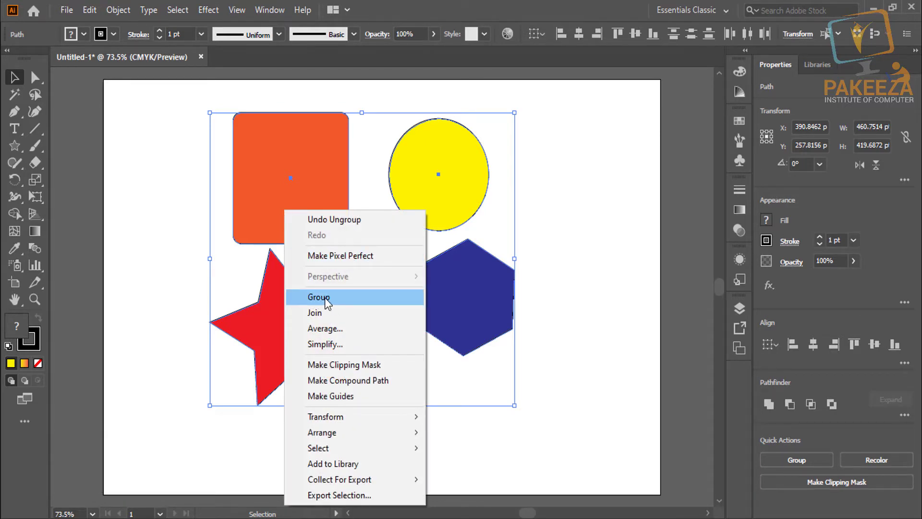
pyautogui.click(329, 301)
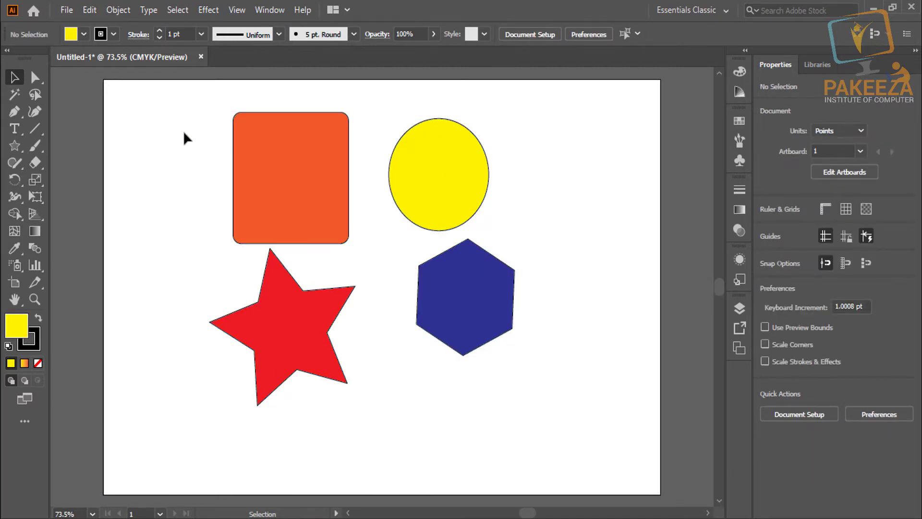
pyautogui.click(581, 247)
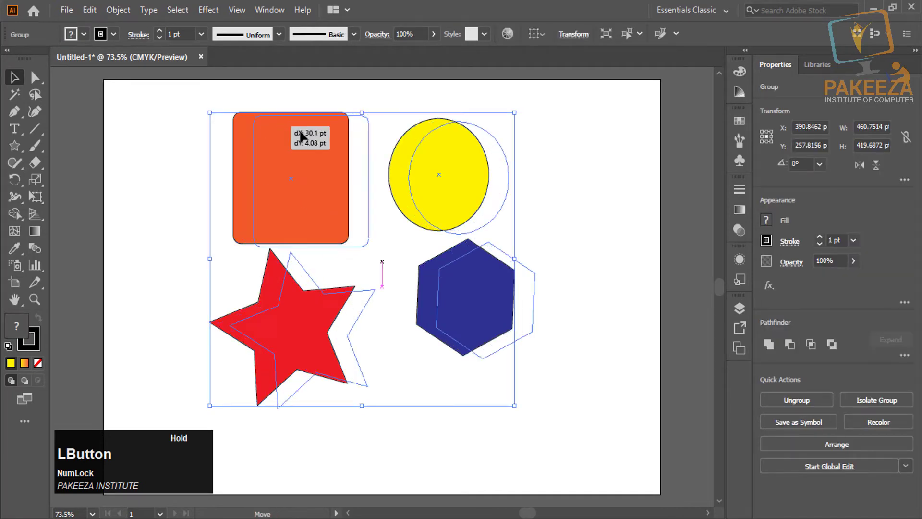
# Scale the group's bounding box smaller and drag it toward the upper centre of the artboard.
pyautogui.click(310, 131)
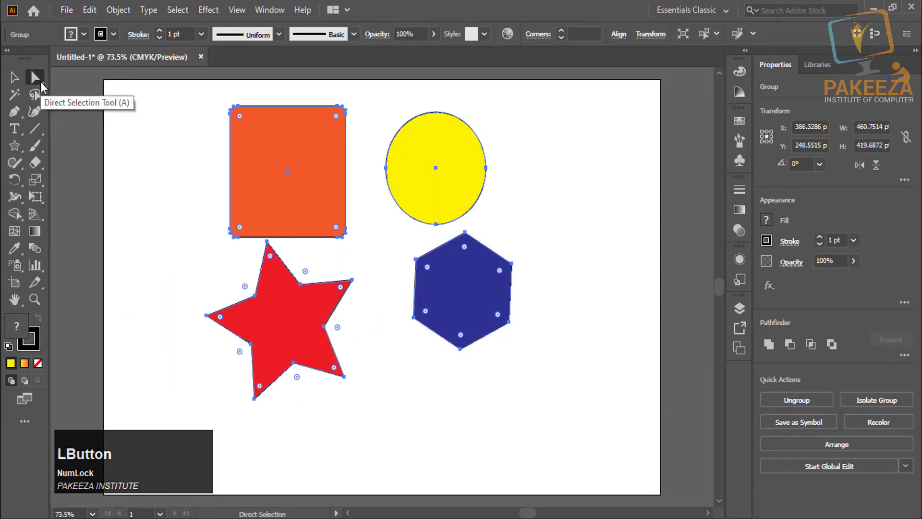
pyautogui.click(46, 87)
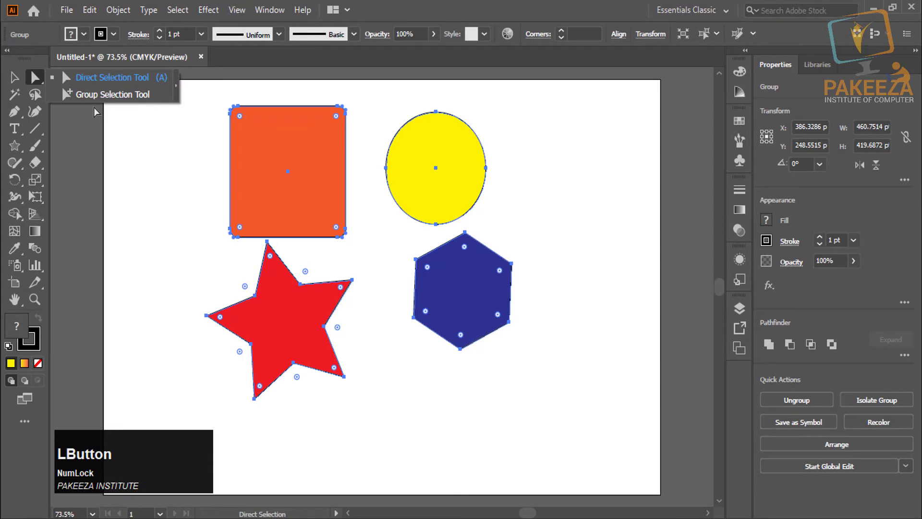
pyautogui.click(418, 13)
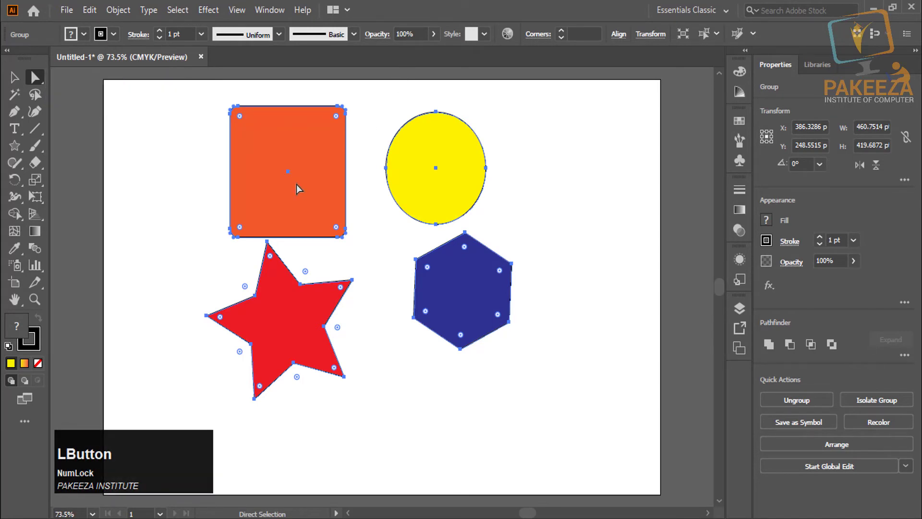
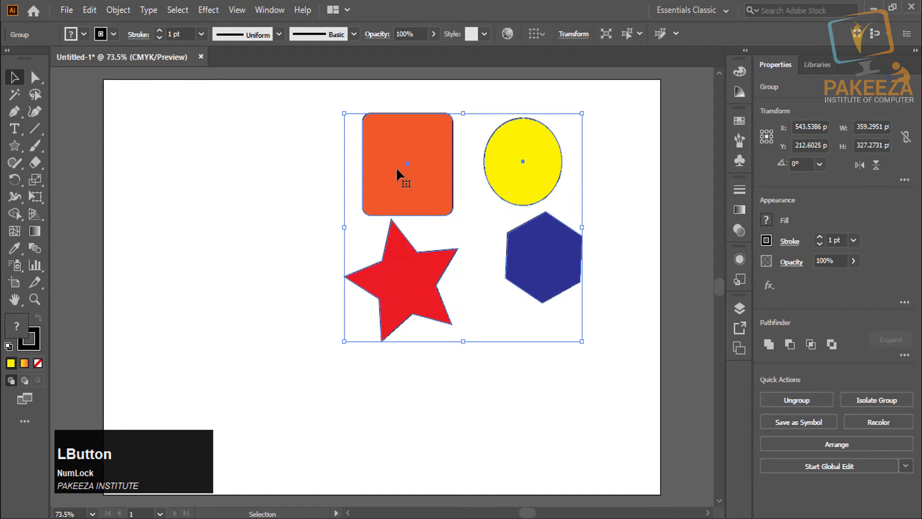
pyautogui.click(385, 172)
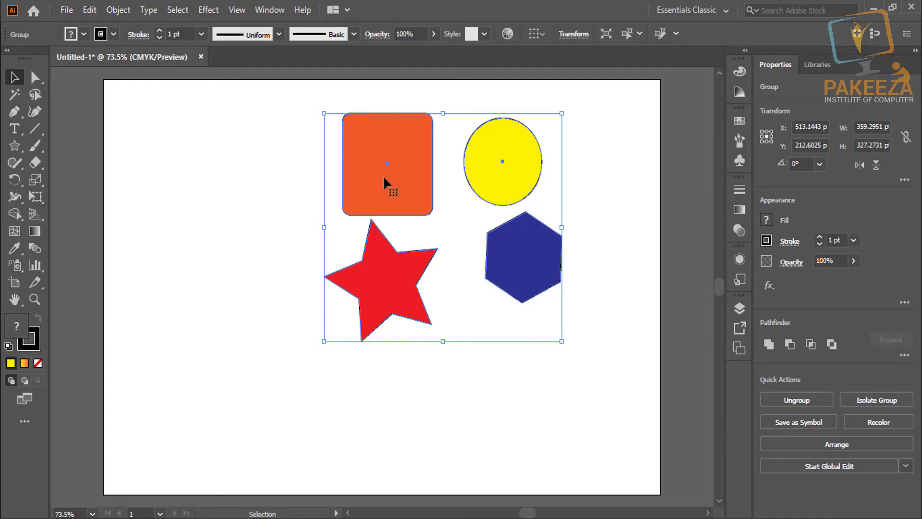
# Ungroup the shapes from the right-click menu, then group them back into one.
pyautogui.rightClick(391, 172)
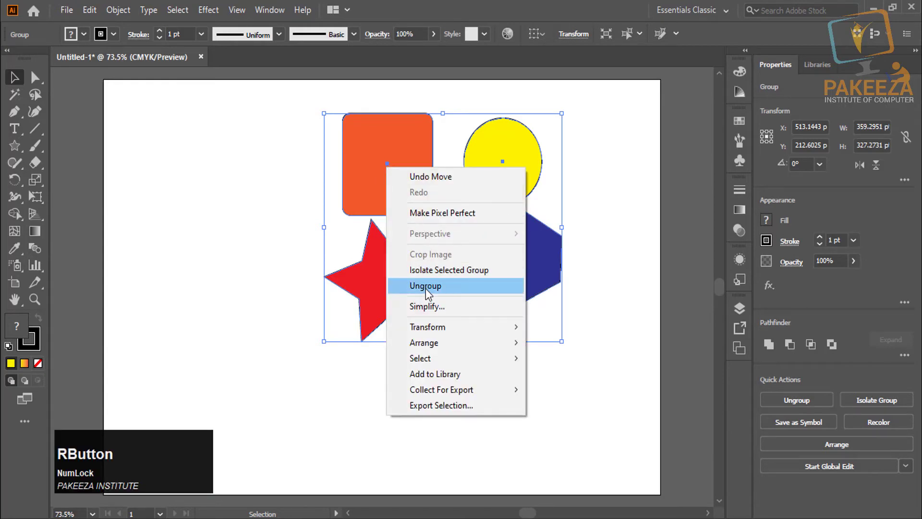
pyautogui.click(431, 292)
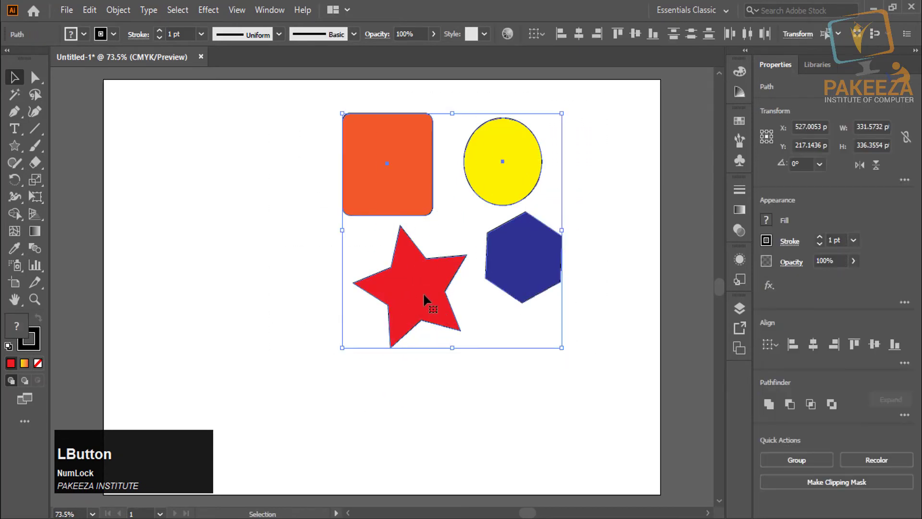
pyautogui.rightClick(423, 295)
pyautogui.click(464, 318)
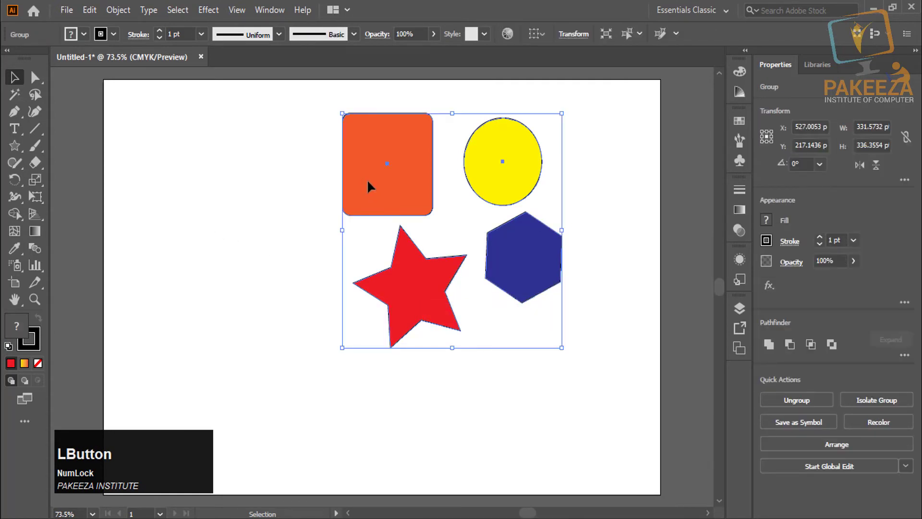
# Nudge the group slightly up-left and return to the regular Selection tool.
pyautogui.click(371, 184)
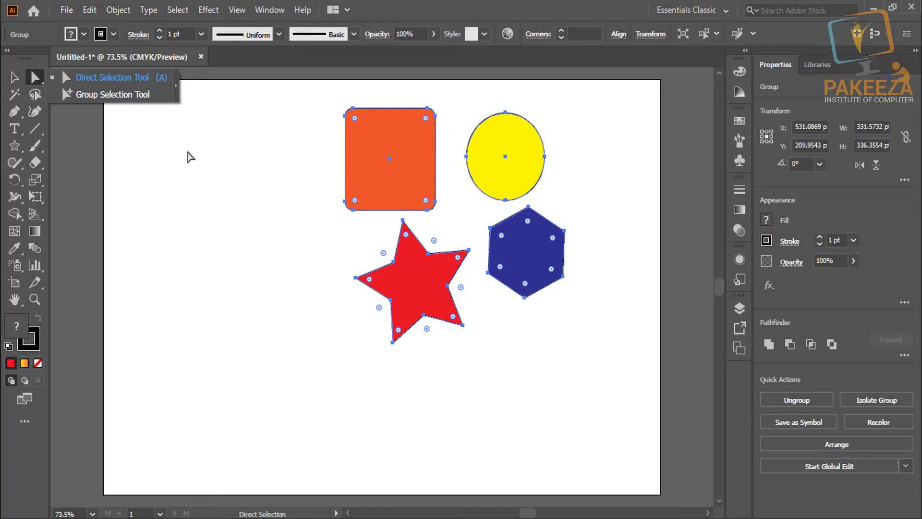
pyautogui.click(401, 15)
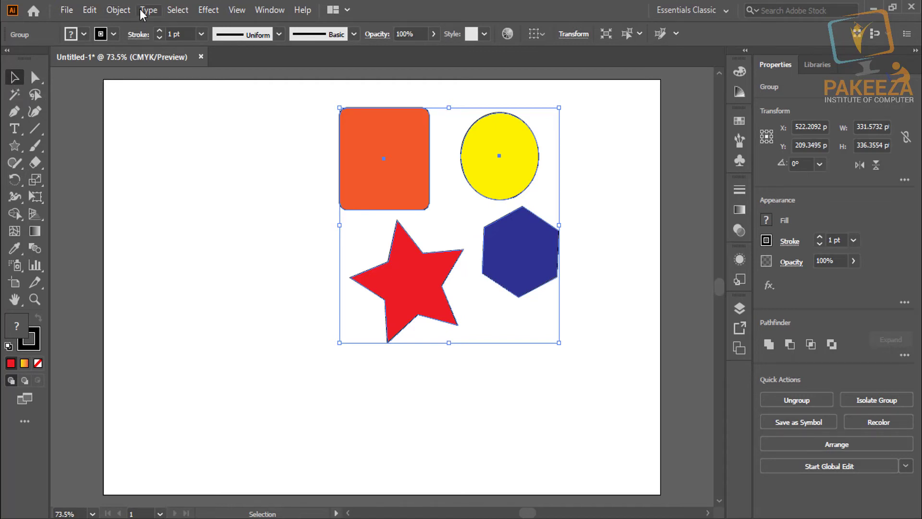
# Move the group via Object > Transform > Move, then repeat it with Transform Again.
pyautogui.click(127, 15)
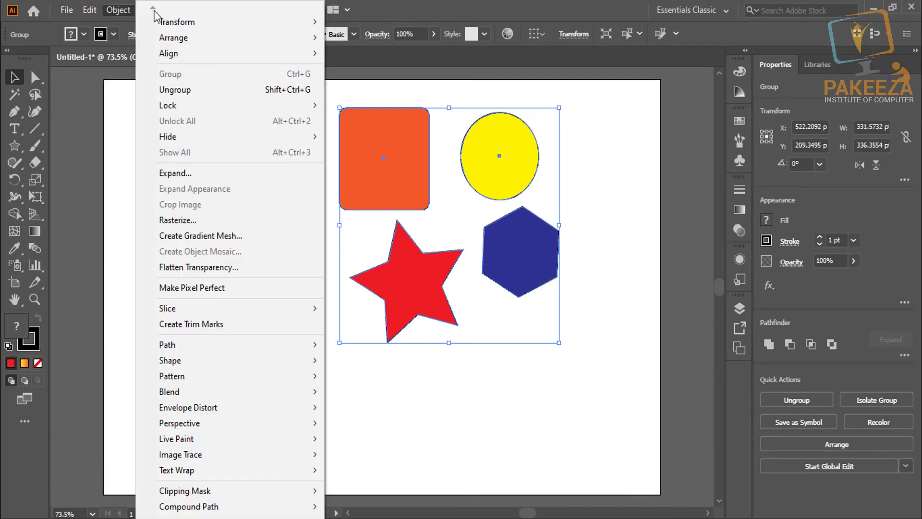
pyautogui.click(392, 7)
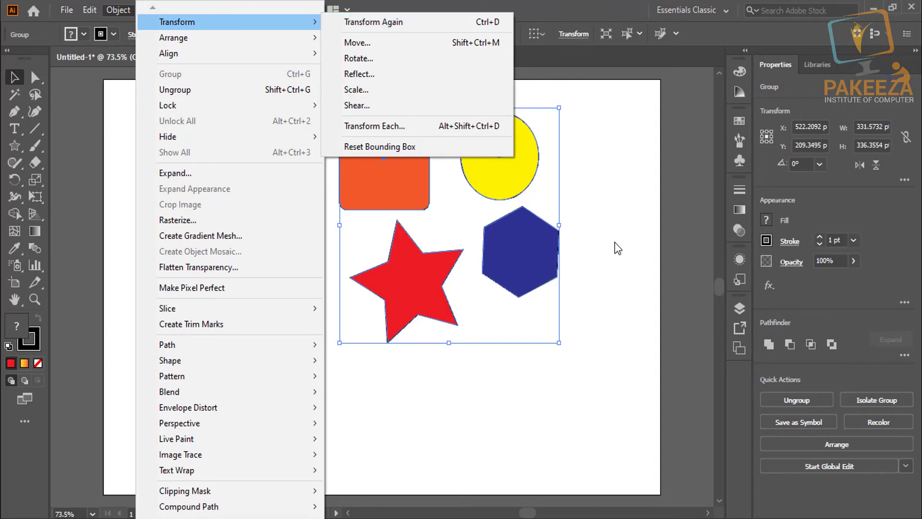
pyautogui.click(612, 219)
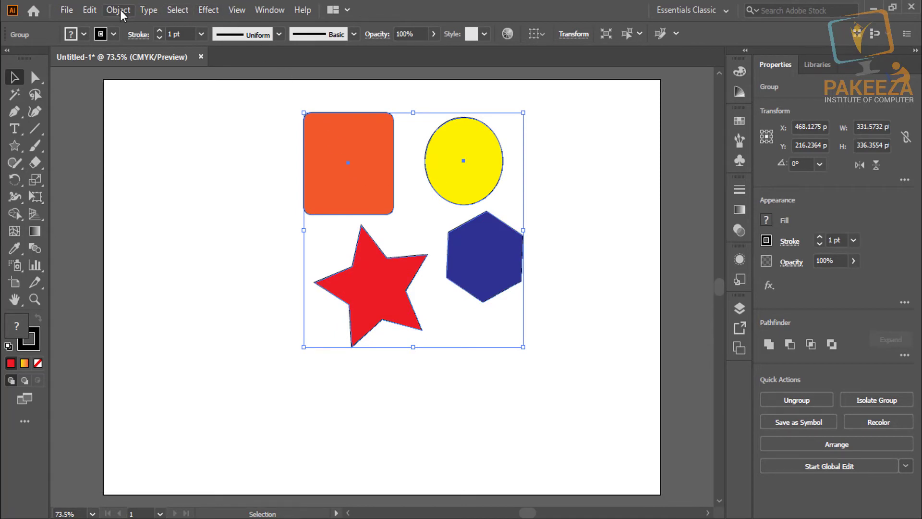
pyautogui.click(125, 14)
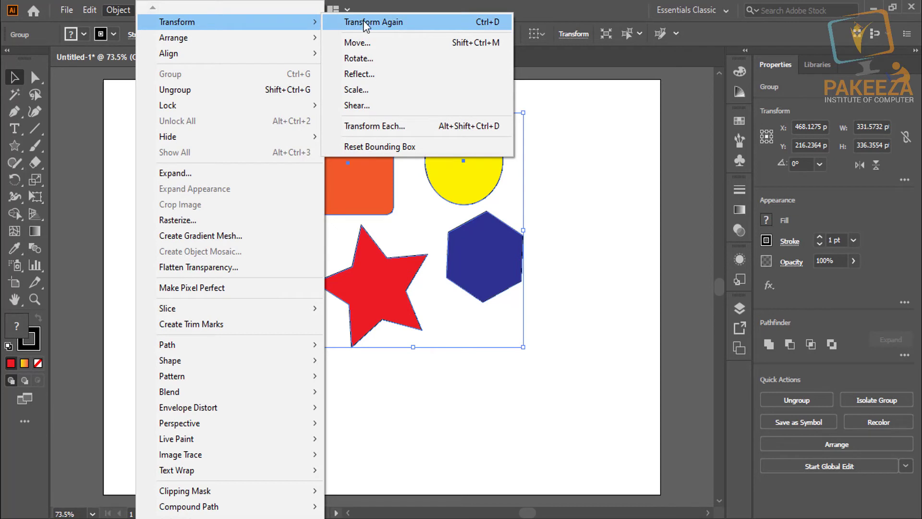
pyautogui.click(368, 24)
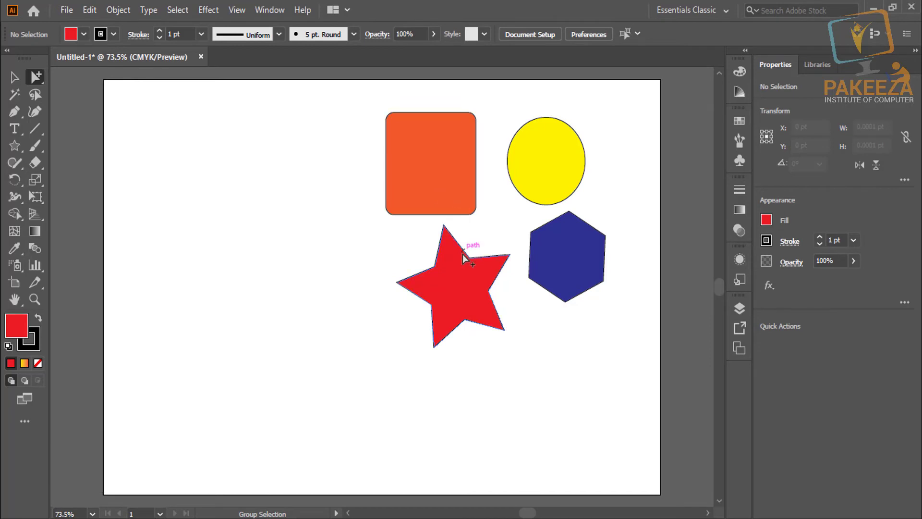
# Move the red star, yellow circle and blue hexagon one at a time with Group Selection, keeping the group intact.
pyautogui.click(468, 281)
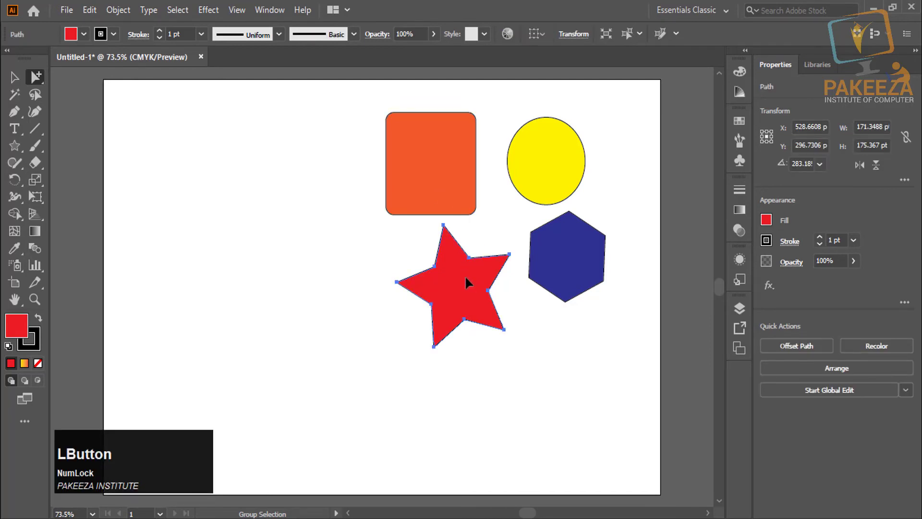
pyautogui.click(466, 282)
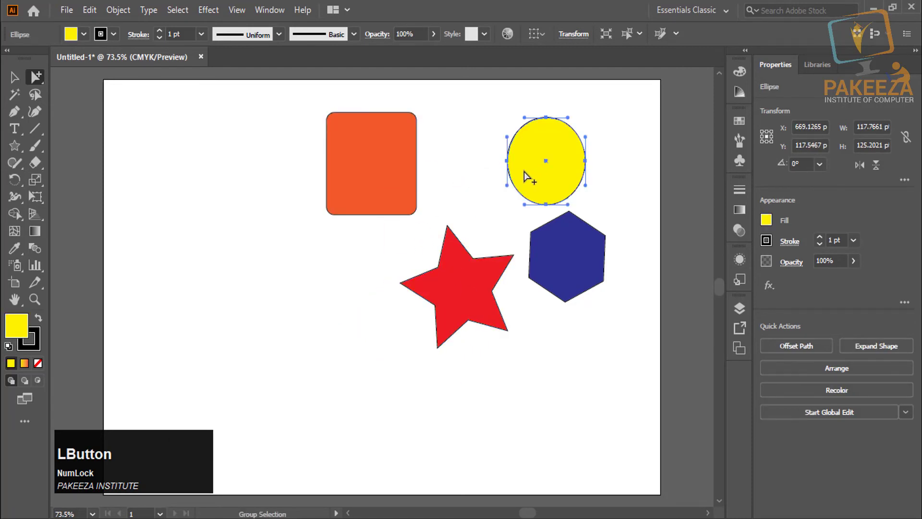
pyautogui.click(552, 161)
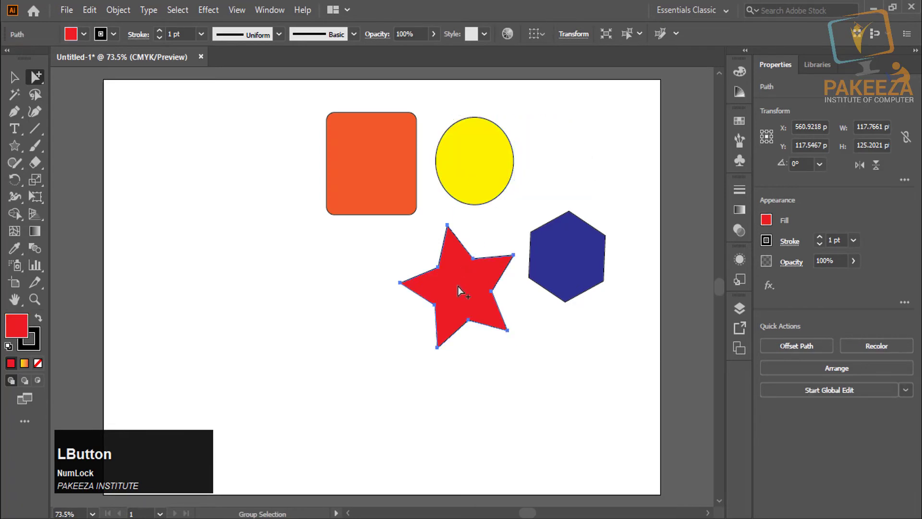
pyautogui.click(439, 293)
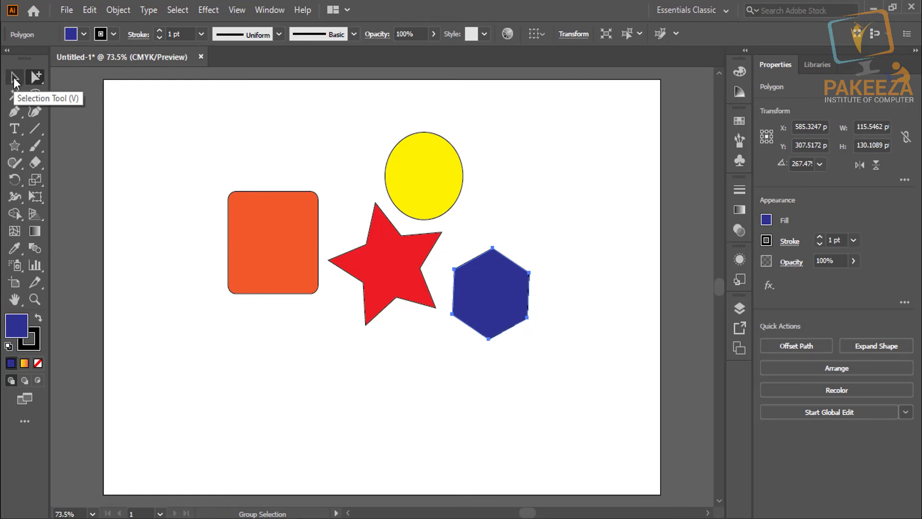
# Move the whole group around the artboard, then ungroup it into separate shapes.
pyautogui.click(18, 83)
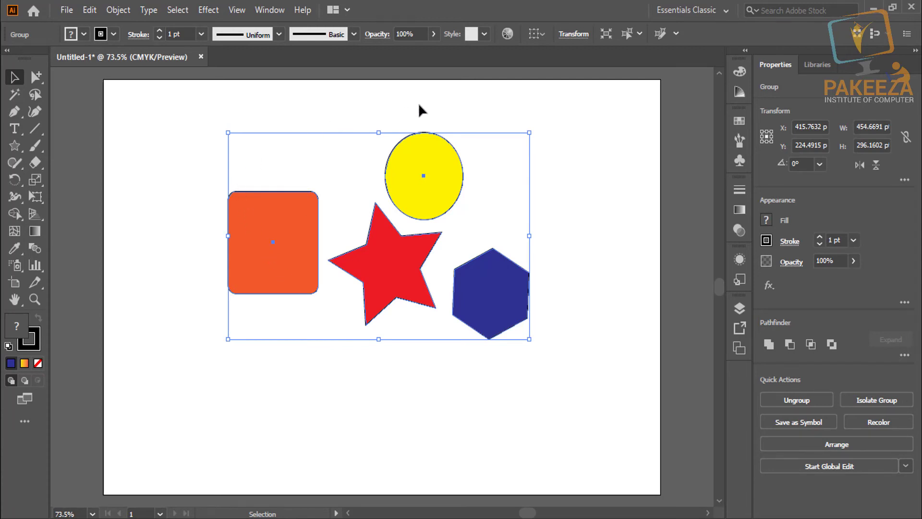
pyautogui.click(175, 125)
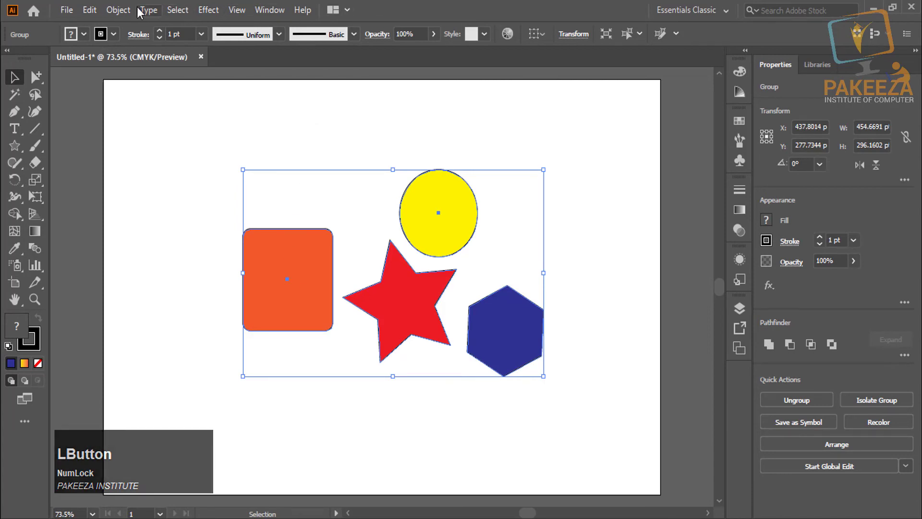
pyautogui.click(412, 12)
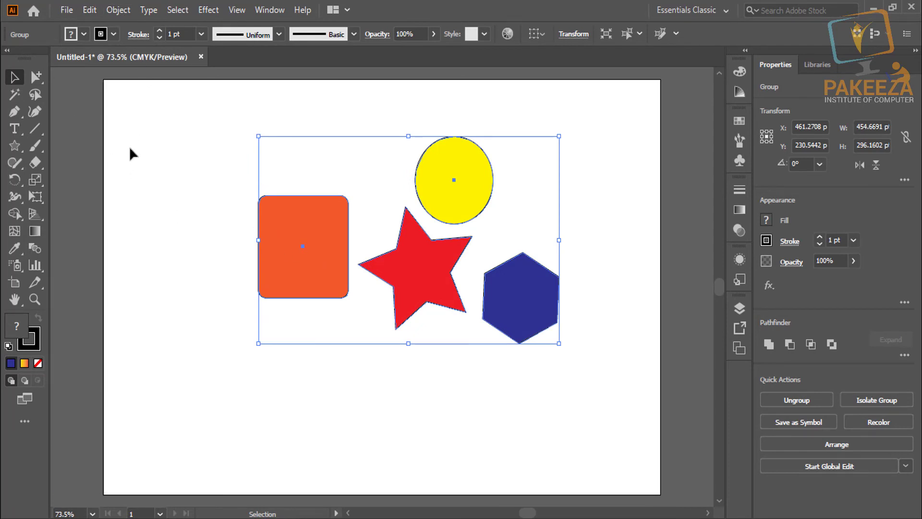
pyautogui.click(141, 153)
pyautogui.rightClick(317, 240)
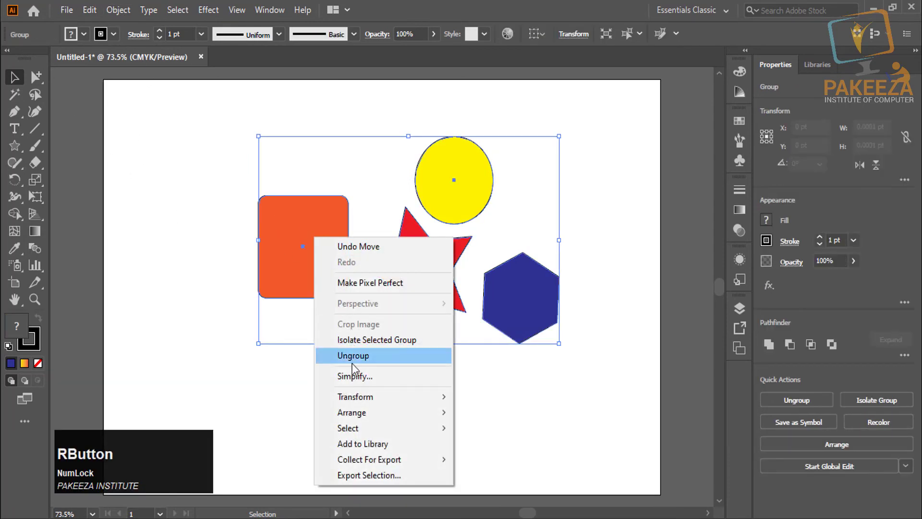
pyautogui.click(357, 369)
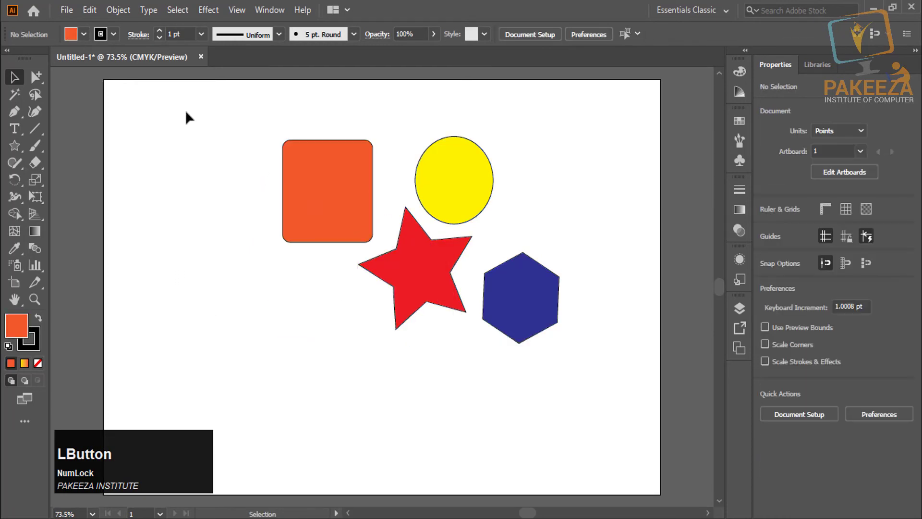
# Reposition the orange square near the yellow circle and group all four shapes again via Object > Group.
pyautogui.rightClick(535, 313)
pyautogui.click(568, 108)
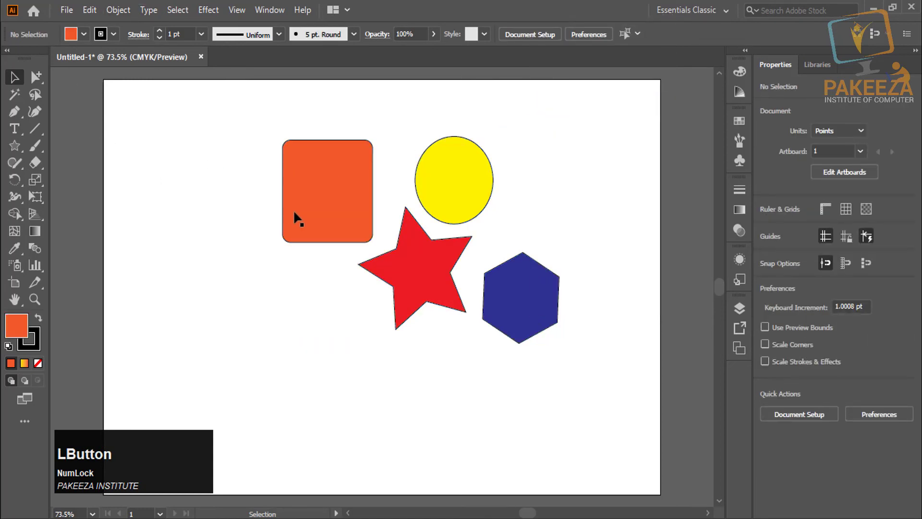
pyautogui.click(130, 10)
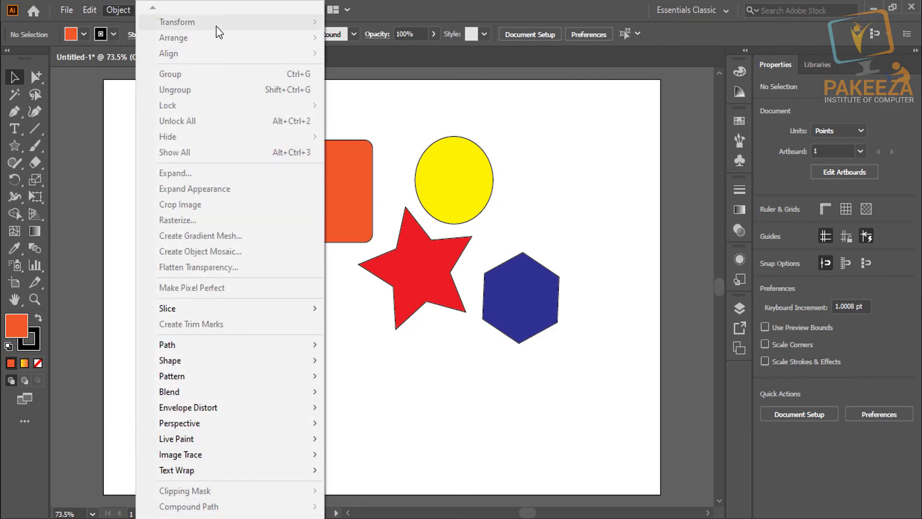
pyautogui.click(386, 123)
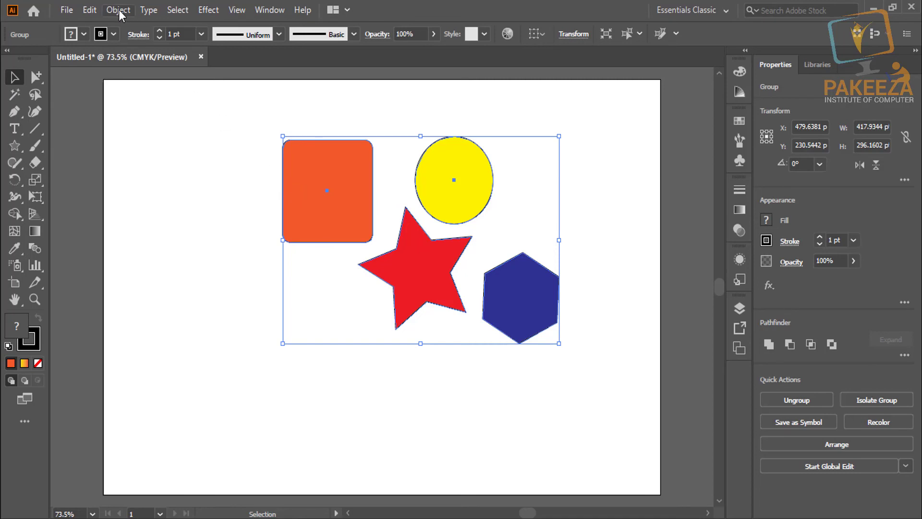
# Apply Transform Again so the group shifts up and right by the last move.
pyautogui.click(124, 15)
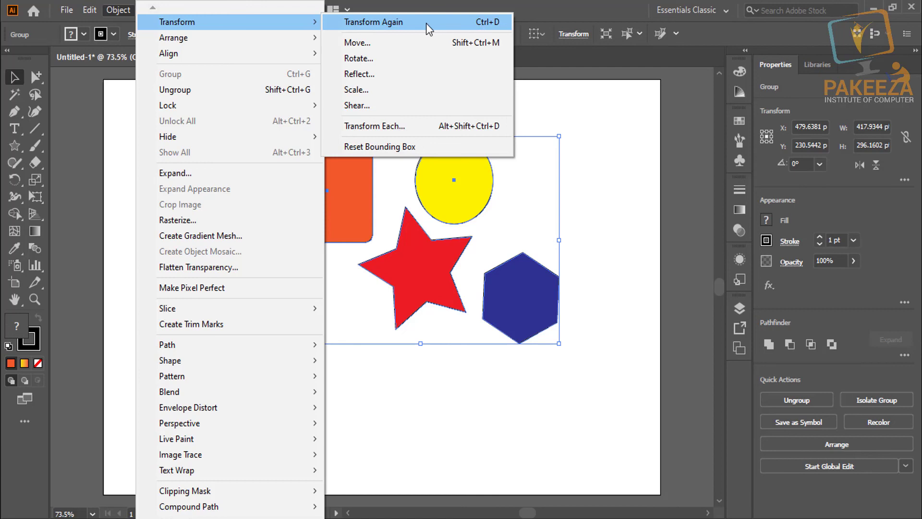
pyautogui.click(431, 27)
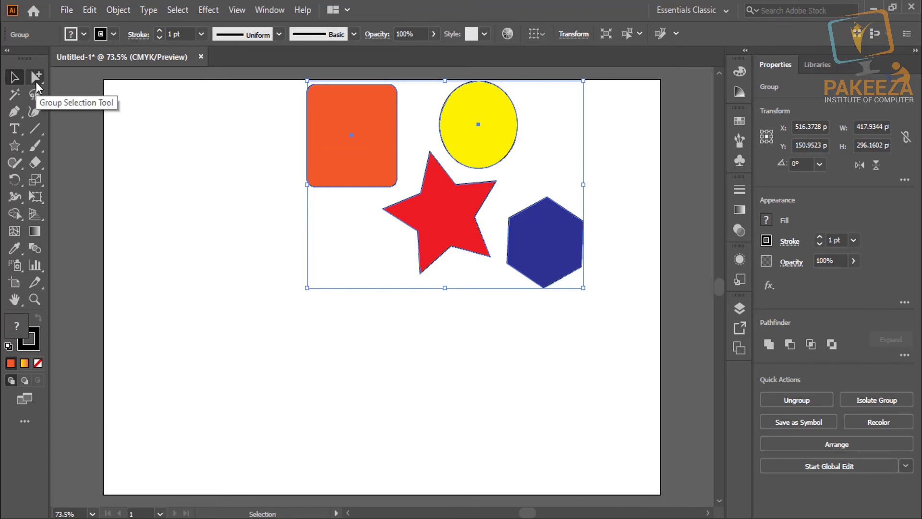
# Nudge the yellow circle within the group, then move the entire group lower and right.
pyautogui.click(41, 87)
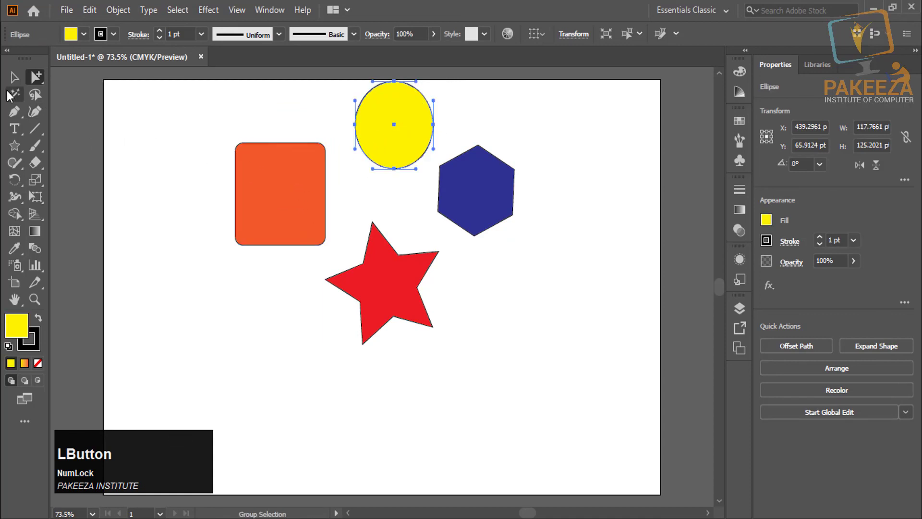
pyautogui.click(18, 84)
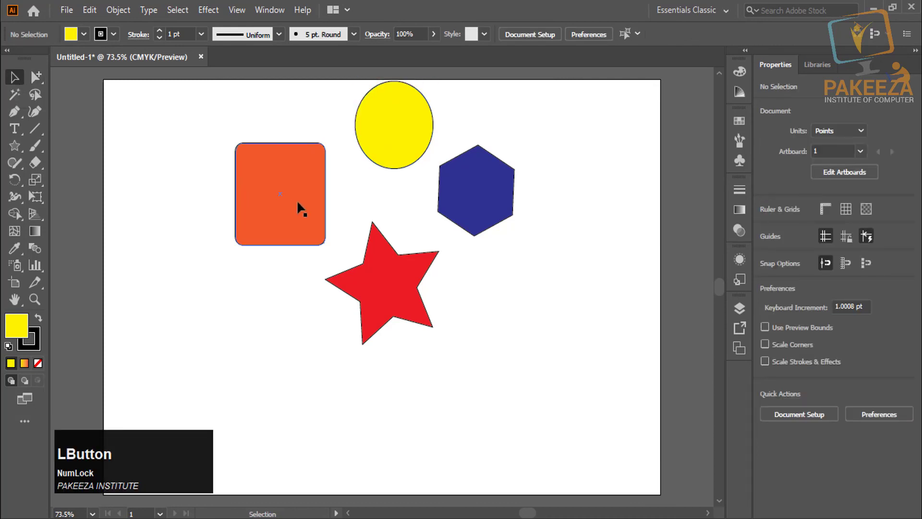
pyautogui.click(301, 205)
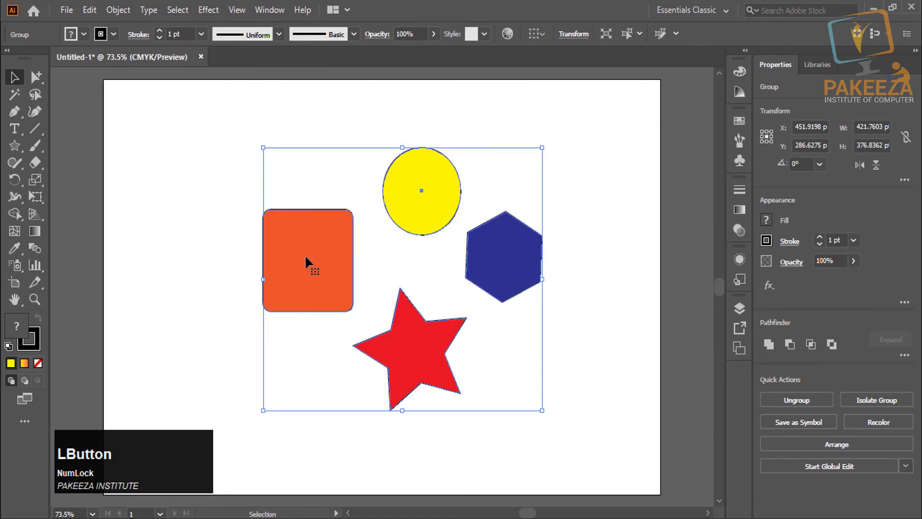